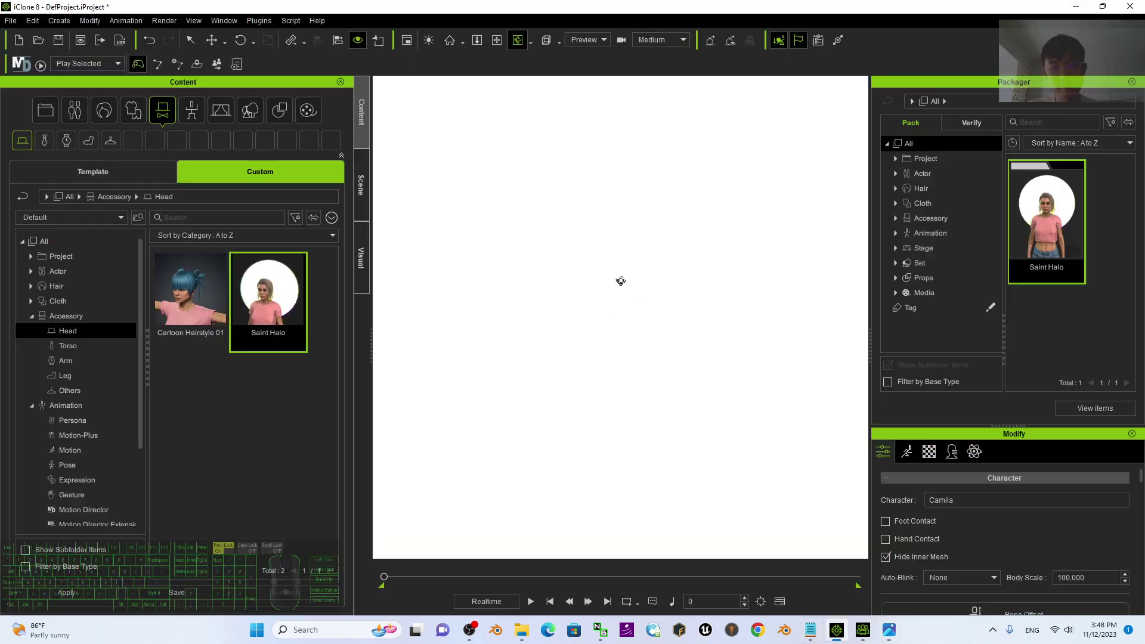
# - Play the avatar's animation in iClone 8 with the glowing halo behind her head
pyautogui.scroll(3)
pyautogui.scroll(-3)
pyautogui.click(539, 607)
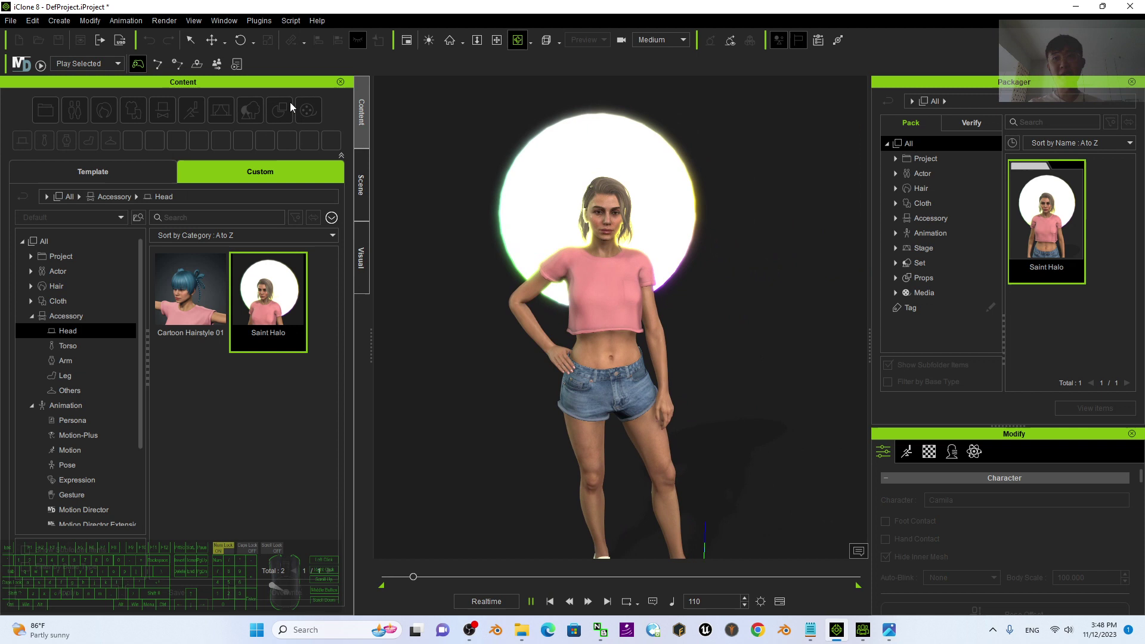
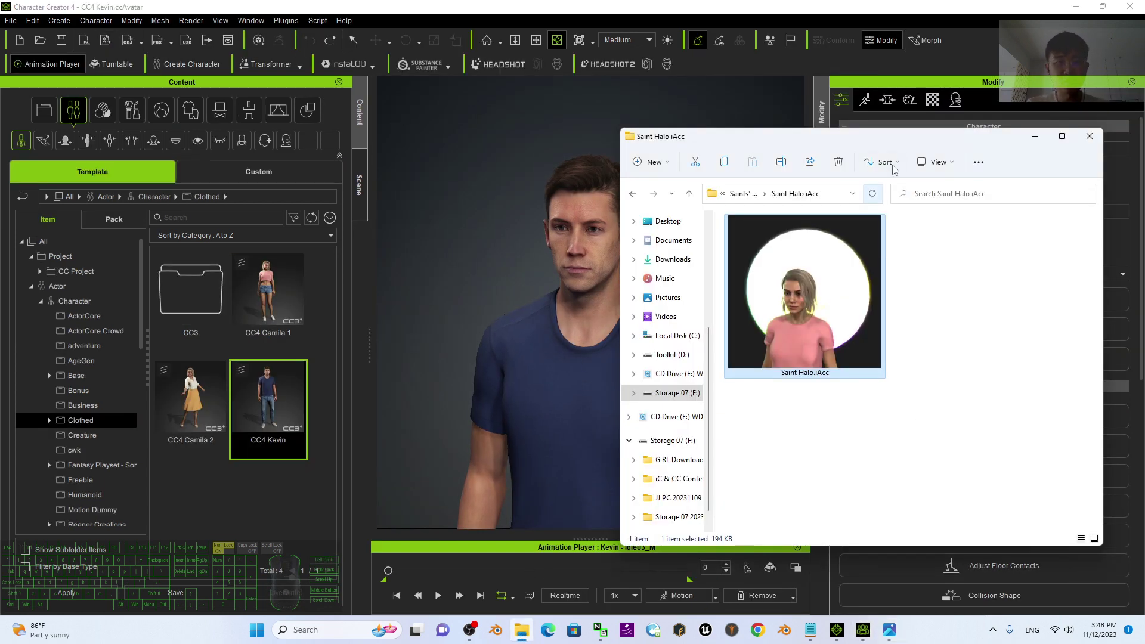
# - Drag Saint Halo.iAcc from File Explorer onto the male Kevin character in the viewport
pyautogui.moveTo(949, 144); pyautogui.dragTo(1046, 140)
pyautogui.moveTo(970, 301); pyautogui.dragTo(581, 322)
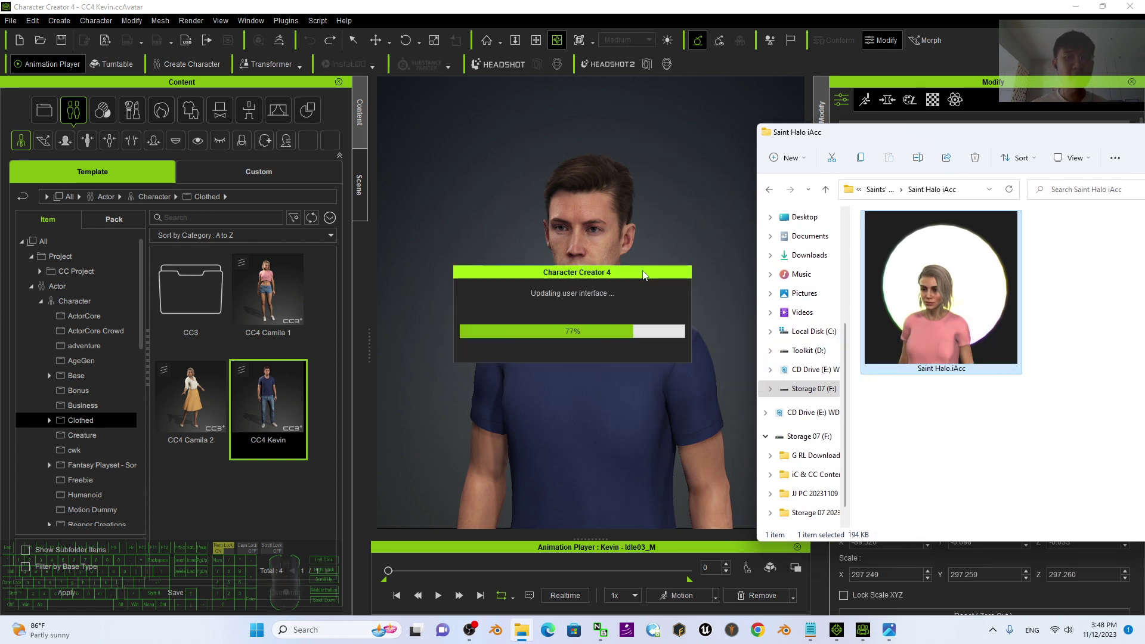
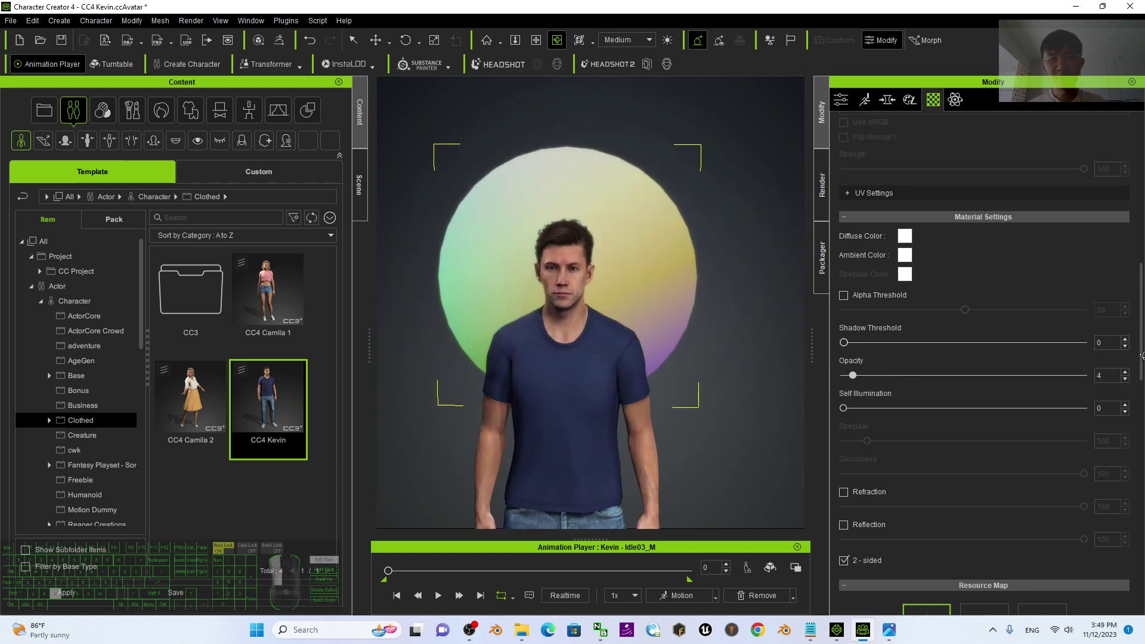
# - Try several halo material opacity values and settle on 42, viewing Kevin from another angle
pyautogui.moveTo(538, 359); pyautogui.dragTo(738, 355)
pyautogui.moveTo(858, 379); pyautogui.dragTo(936, 380)
pyautogui.press('c')
pyautogui.moveTo(755, 252); pyautogui.dragTo(135, 260)
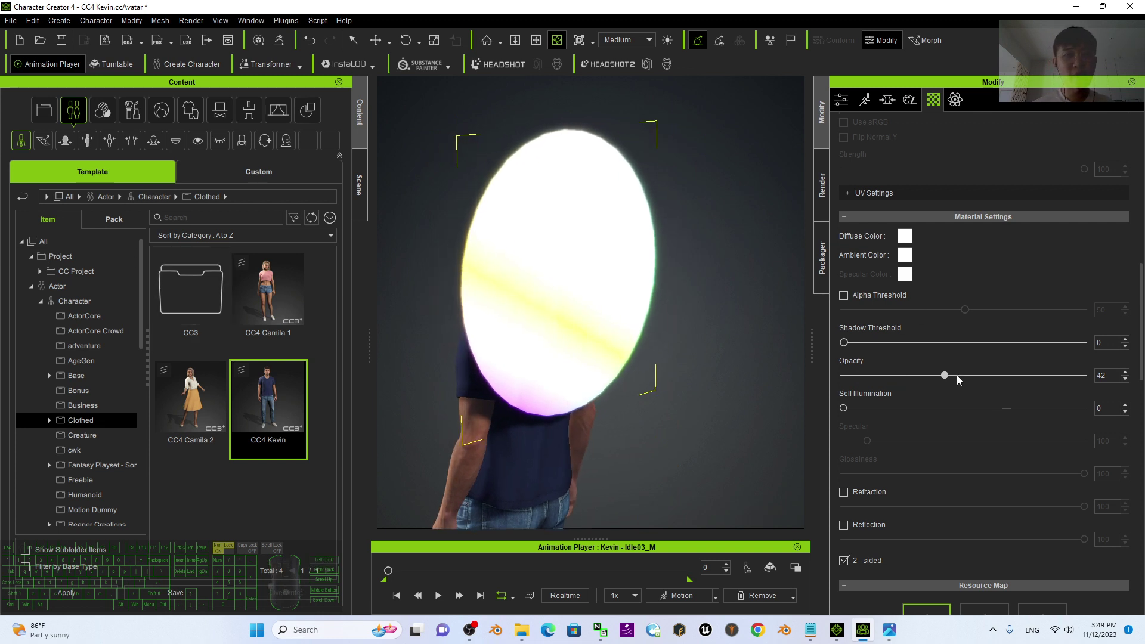
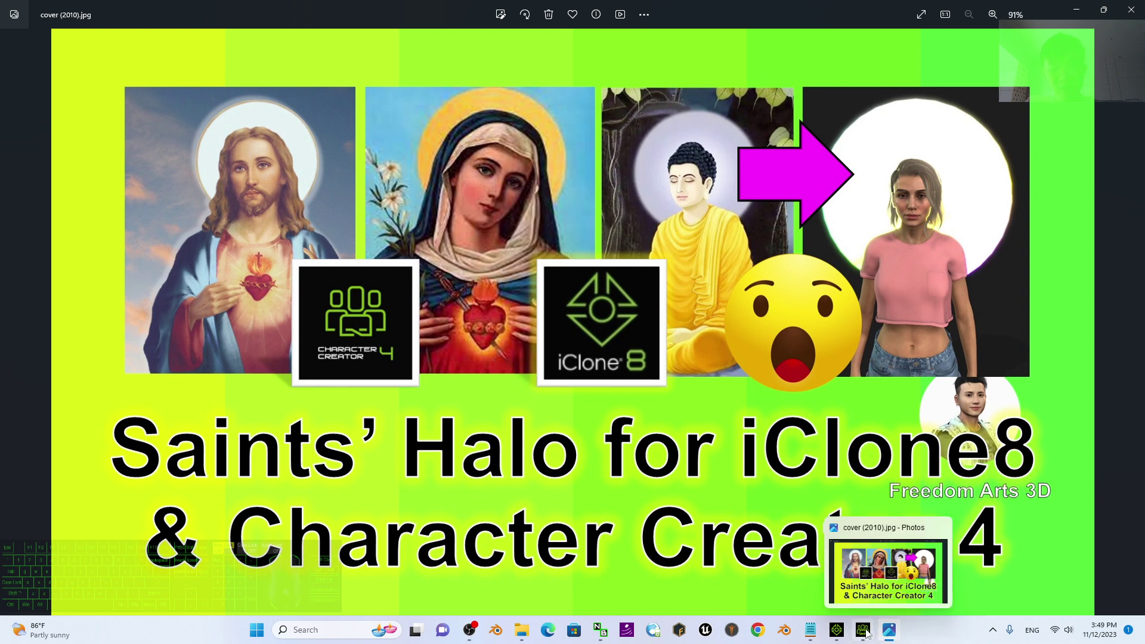
# - Switch from the Saints' Halo cover image in Photos back to the iClone 8 scene
pyautogui.click(868, 633)
# - Play the haloed avatar's animation on the iClone 8 timeline
pyautogui.click(912, 39)
pyautogui.click(532, 608)
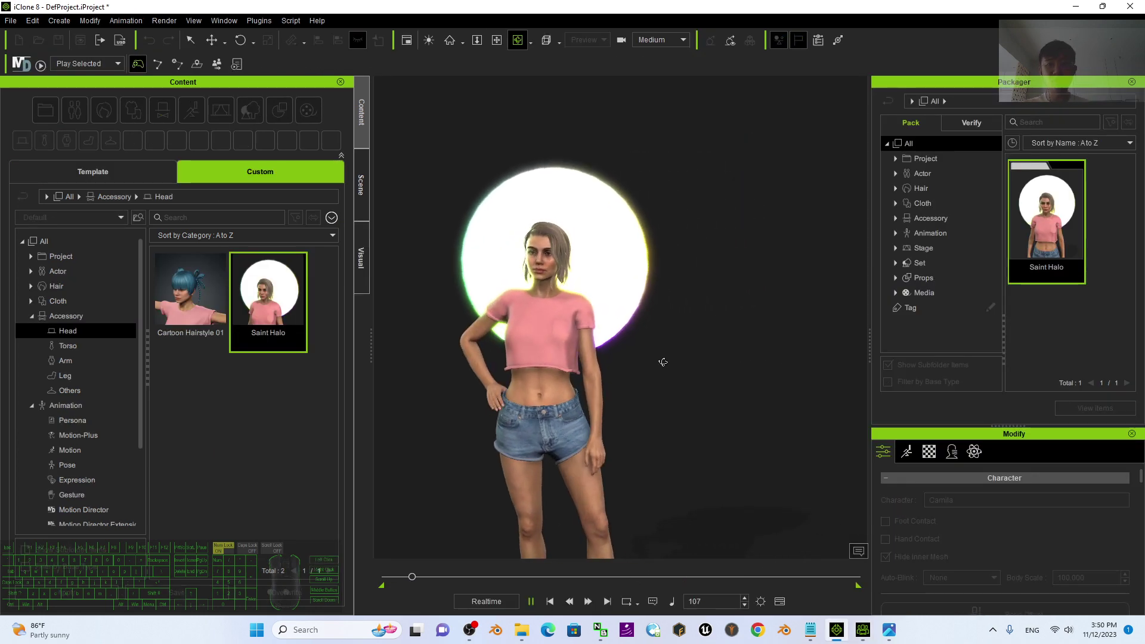
pyautogui.scroll(3)
pyautogui.scroll(-3)
pyautogui.scroll(3)
pyautogui.click(527, 355)
pyautogui.scroll(-3)
# - Orbit the camera to watch the glowing halo follow her head from several angles
pyautogui.moveTo(787, 398); pyautogui.dragTo(764, 405)
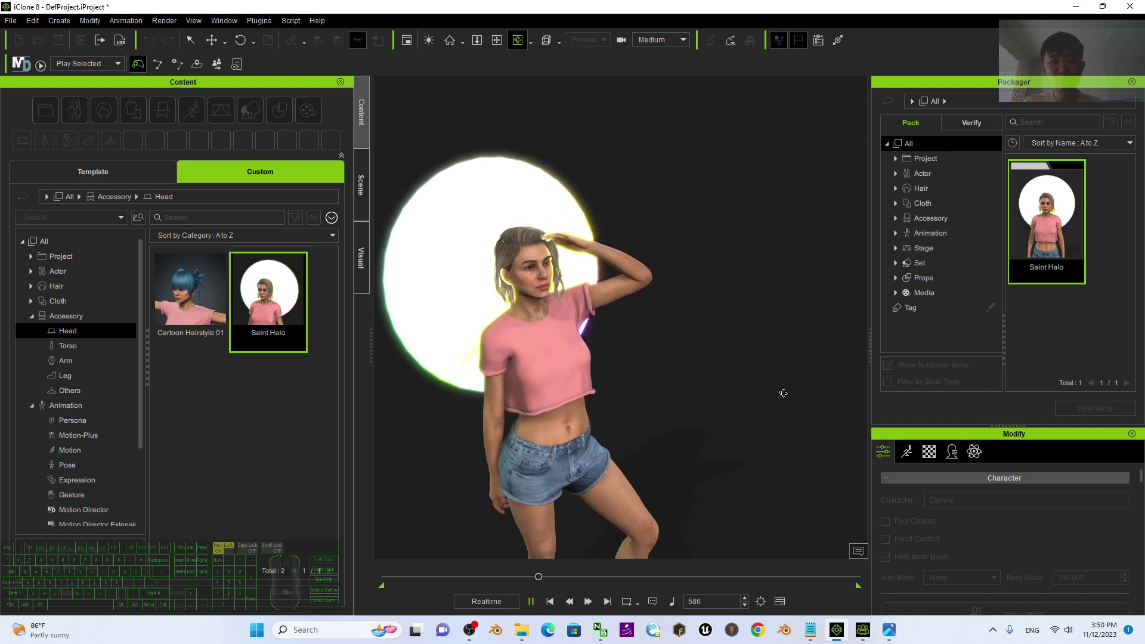
pyautogui.moveTo(776, 340); pyautogui.dragTo(813, 331)
pyautogui.moveTo(525, 417); pyautogui.dragTo(662, 342)
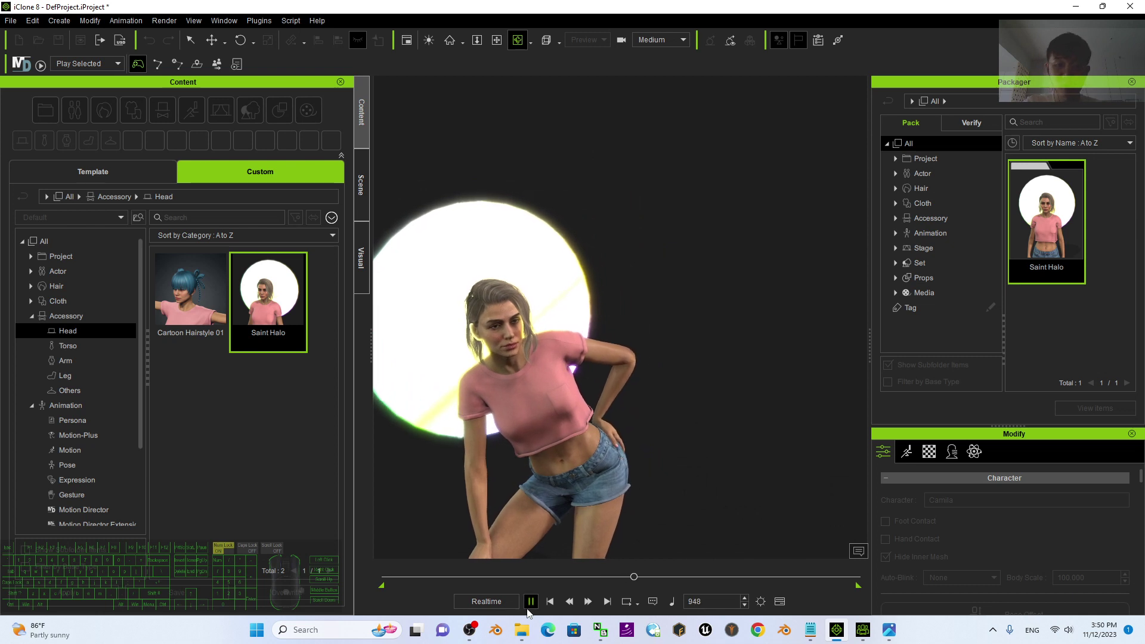